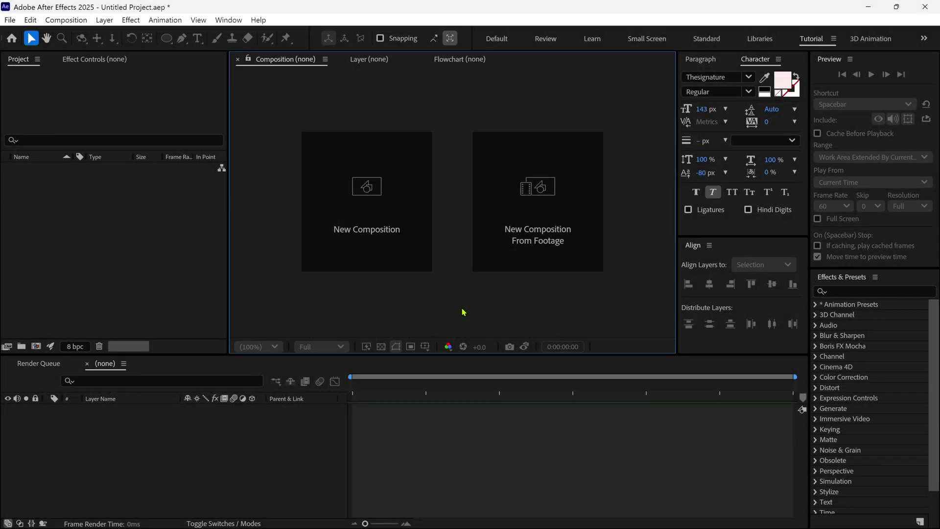
Step: Bring up the Import File dialog (Ctrl+I) to load Logo.ai into the empty project
key(ctrl+i)
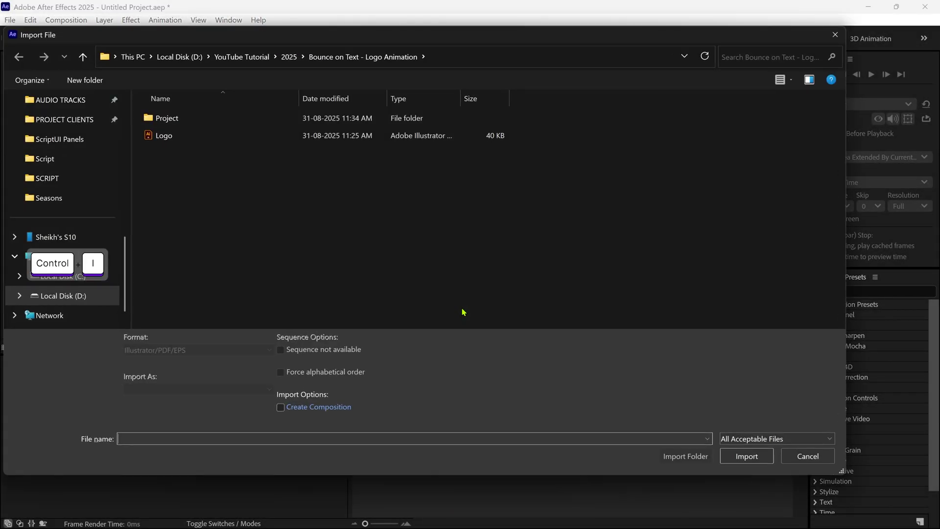